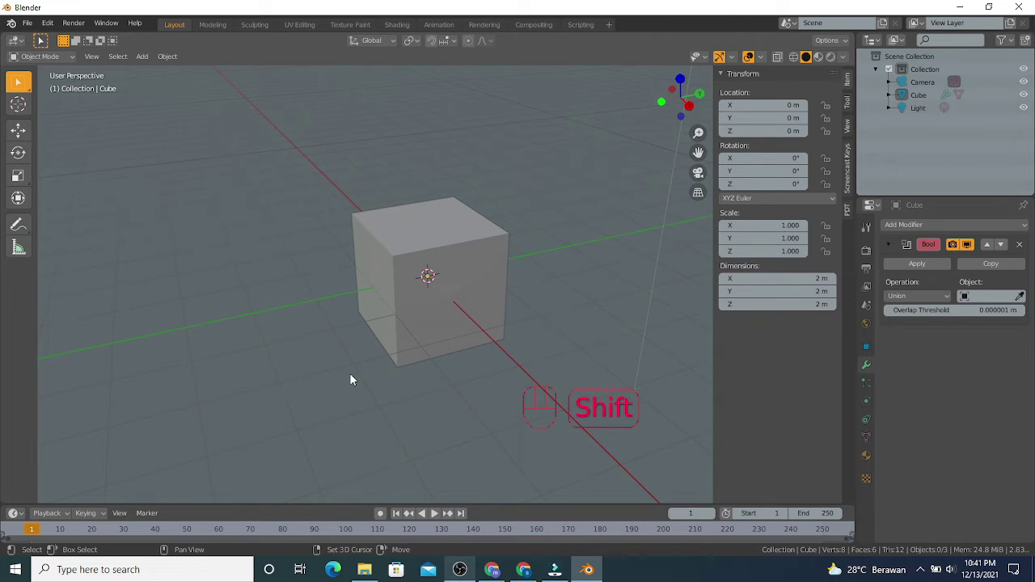
Step: Add a cylinder mesh at the scene centre overlapping the cube, ready to move
{"action": "key", "text": "shift+a"}
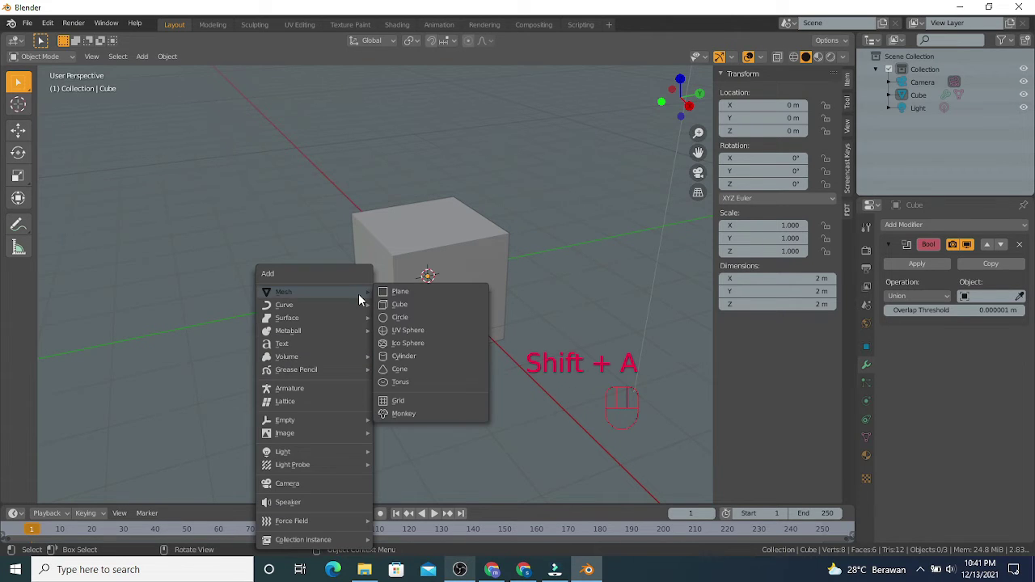
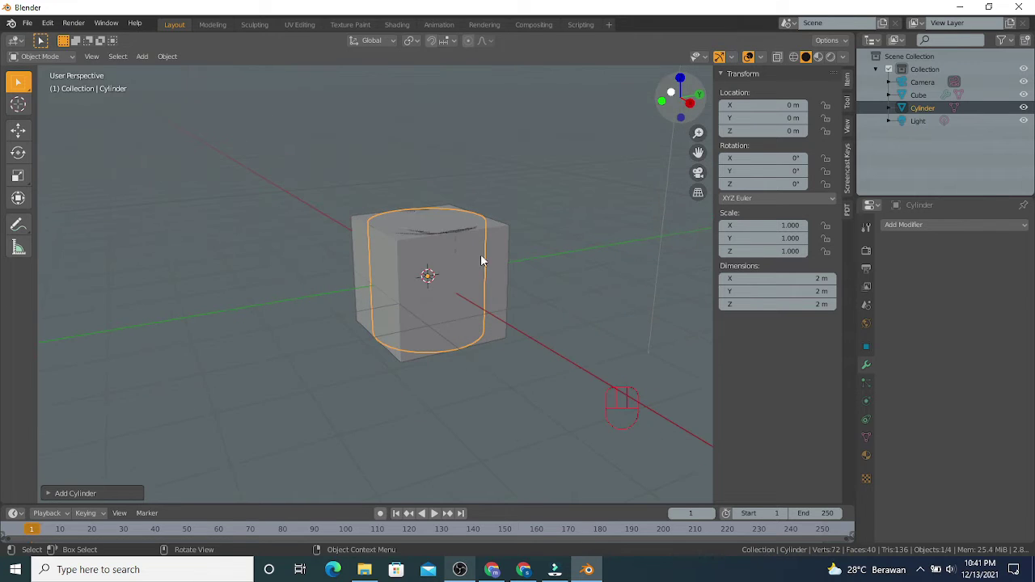
{"action": "left_click", "coordinate": [29, 136]}
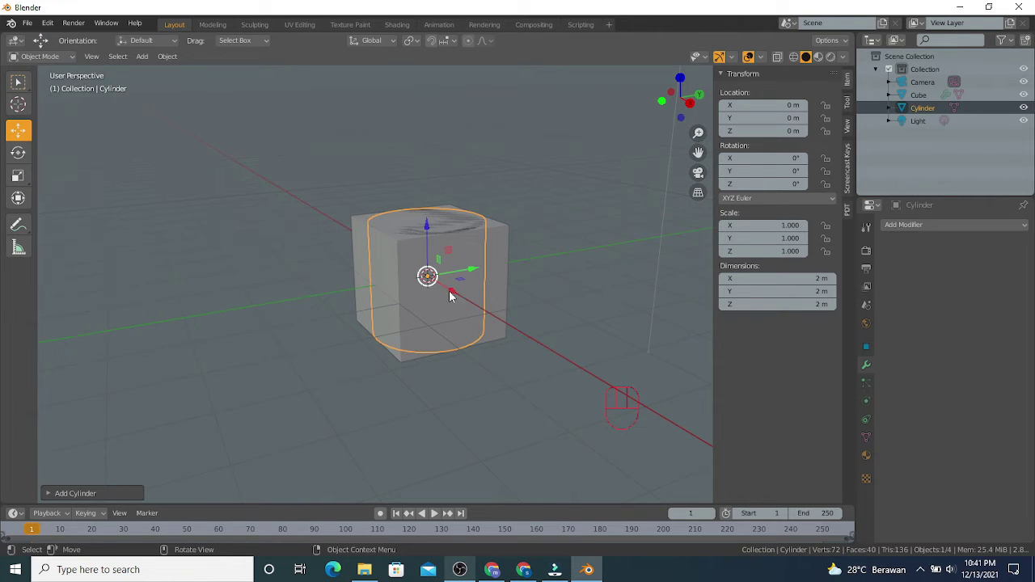
Step: Reposition the cylinder so it partly overlaps one corner of the cube, then deselect it
{"action": "left_click_drag", "start_coordinate": [472, 266], "coordinate": [626, 181]}
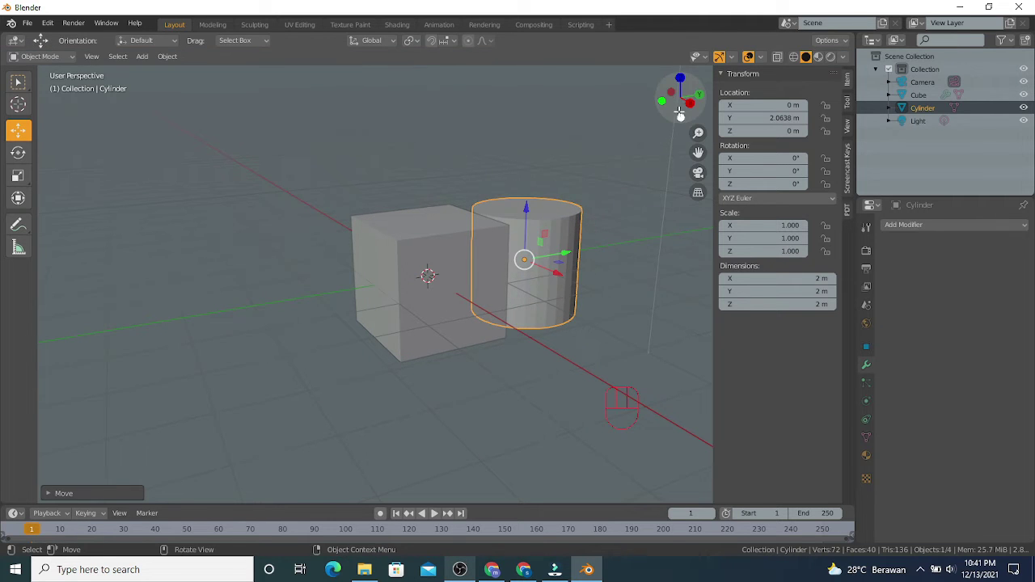
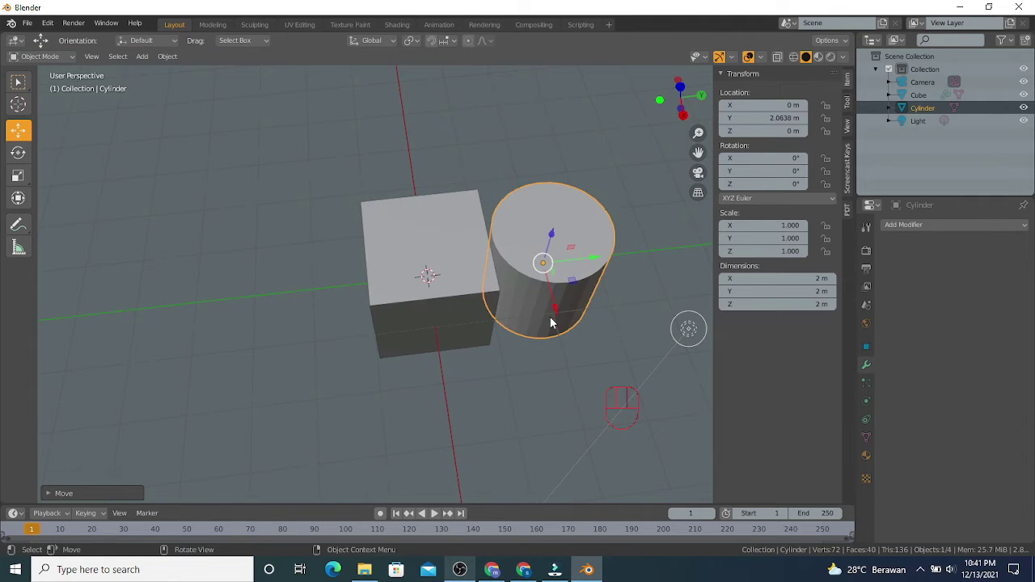
{"action": "left_click_drag", "start_coordinate": [560, 313], "coordinate": [558, 374]}
{"action": "left_click_drag", "start_coordinate": [609, 317], "coordinate": [530, 300]}
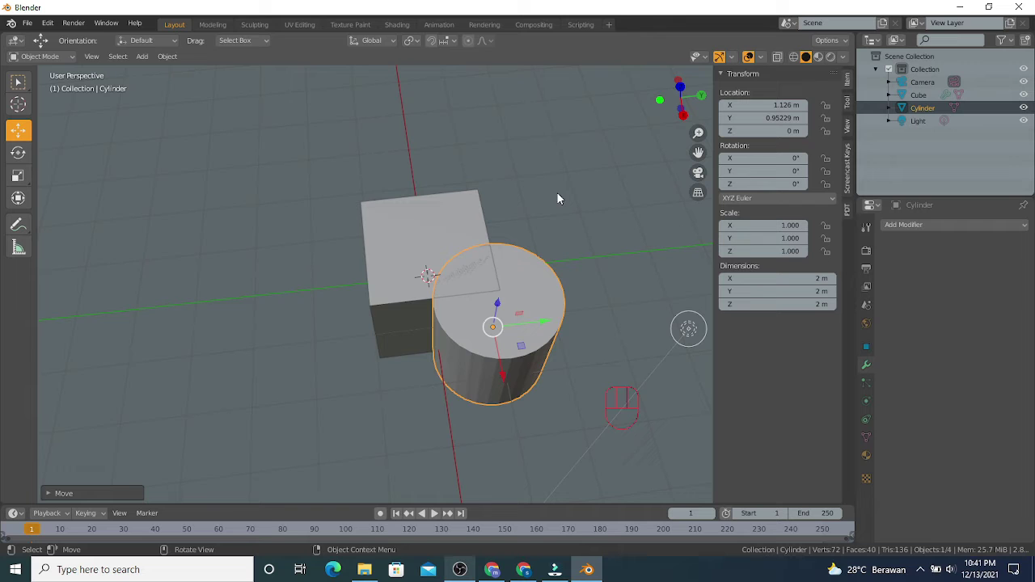
{"action": "left_click_drag", "start_coordinate": [566, 209], "coordinate": [567, 177]}
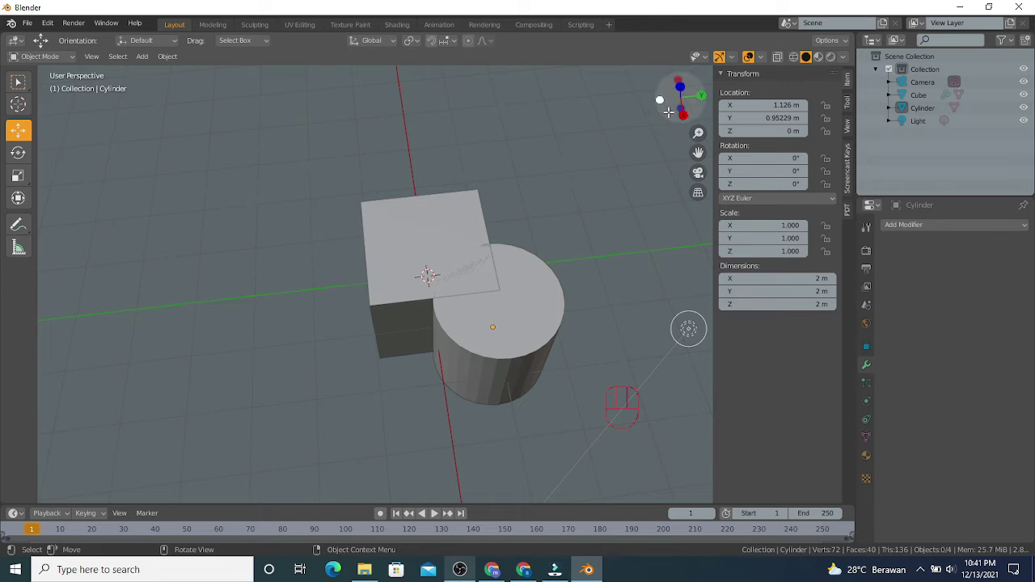
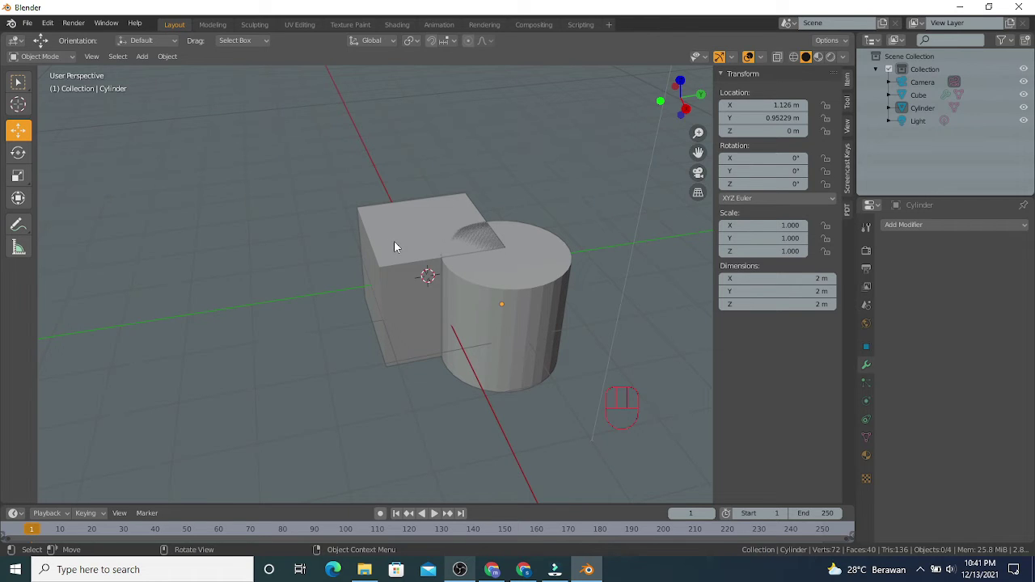
Step: Select the cube carrying the Boolean Union modifier
{"action": "left_click", "coordinate": [398, 246]}
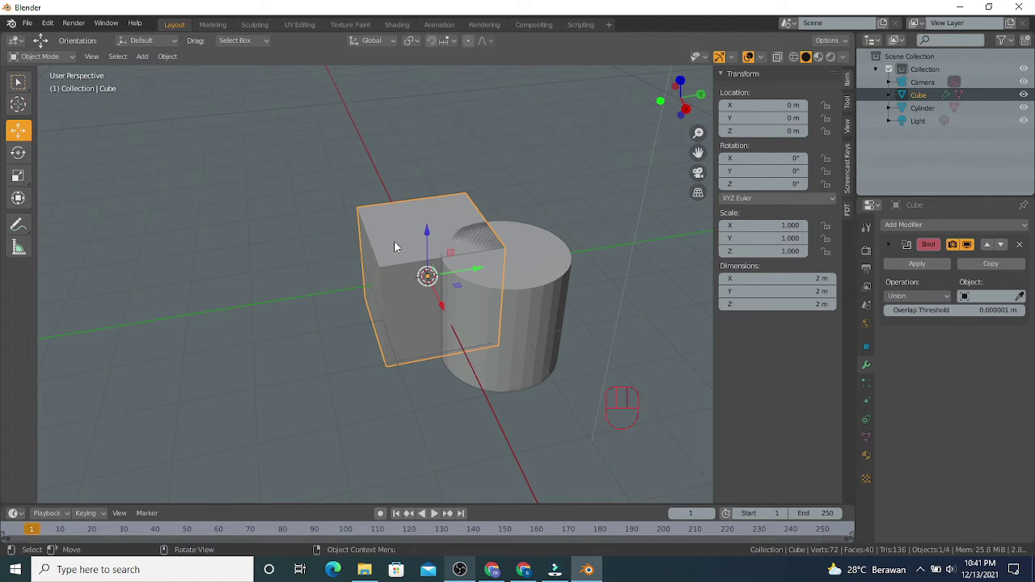
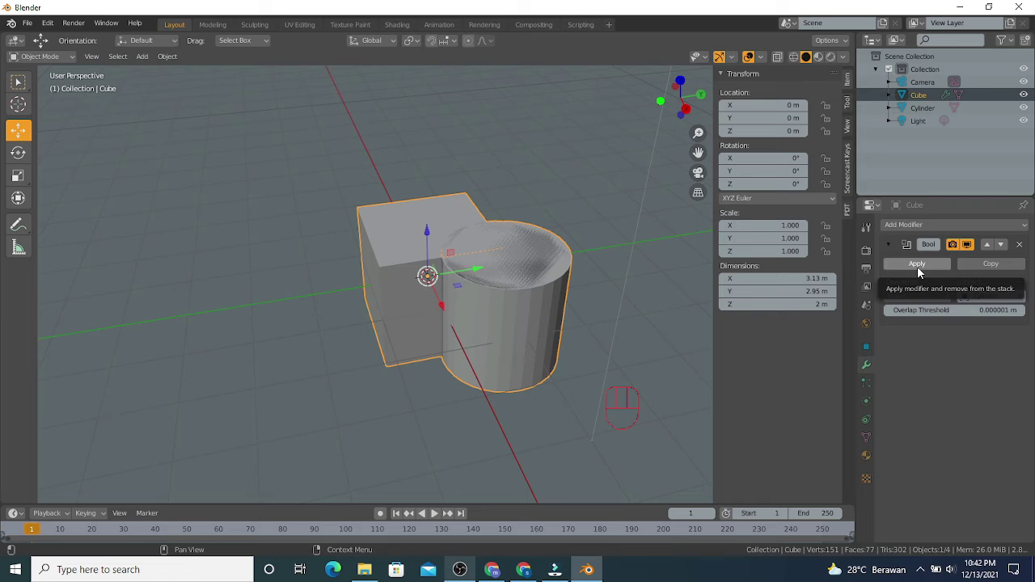
Step: Apply the Boolean Union modifier, baking the cylinder into the cube's mesh
{"action": "left_click", "coordinate": [922, 271]}
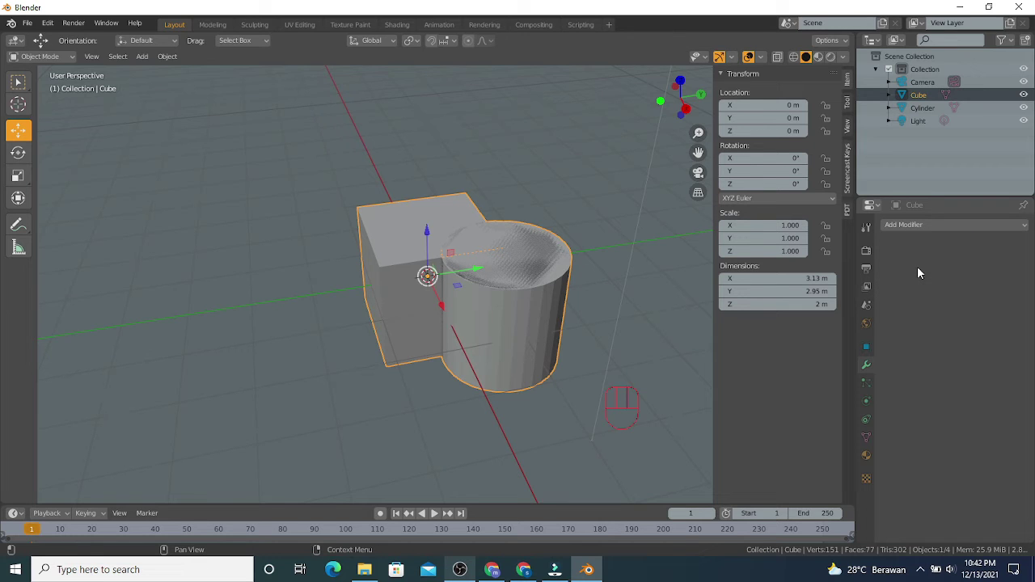
{"action": "left_click", "coordinate": [401, 252]}
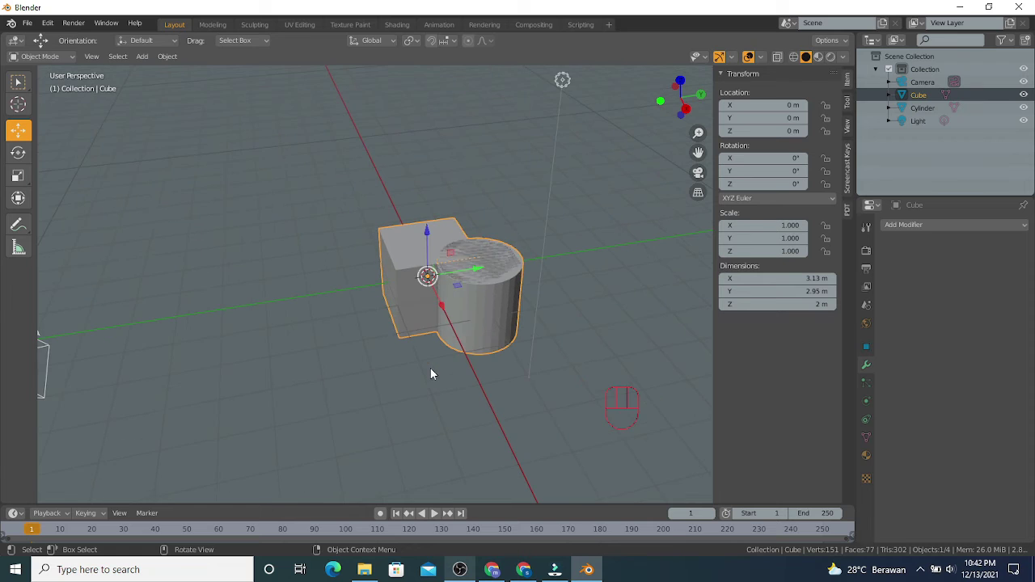
{"action": "left_click", "coordinate": [274, 213]}
{"action": "left_click", "coordinate": [453, 245]}
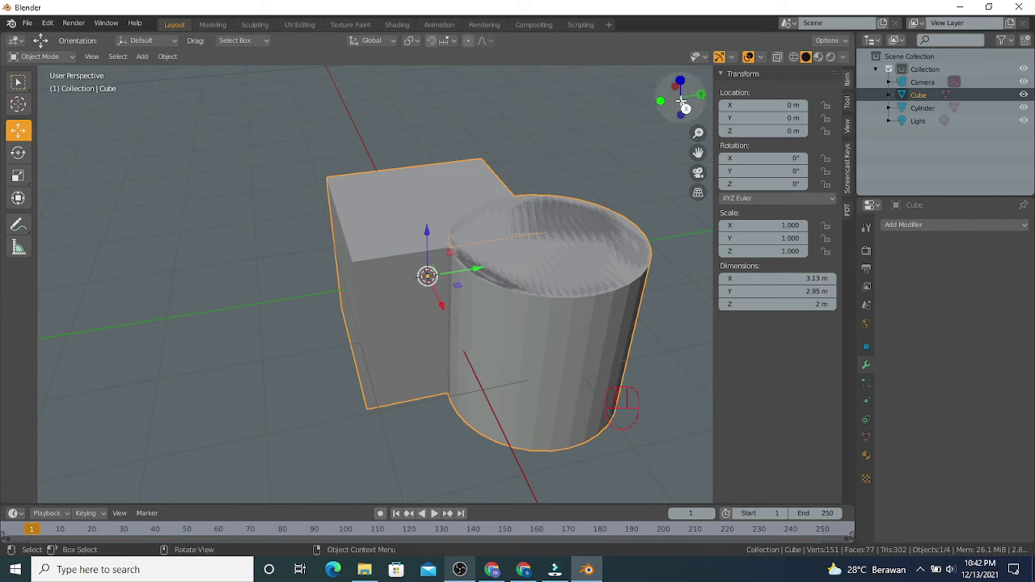
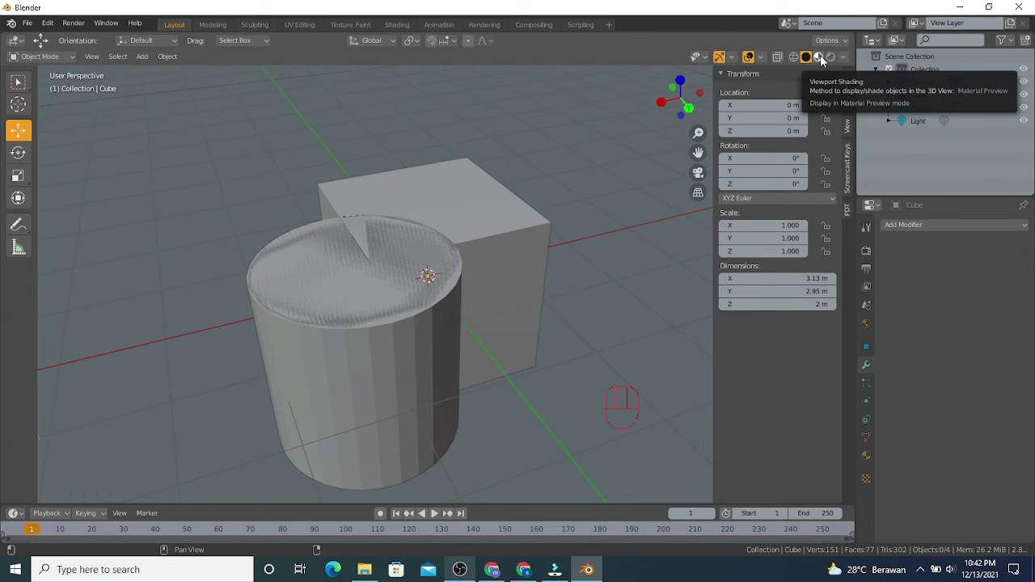
Step: Switch the viewport to Material Preview shading and inspect the merged cube-and-cylinder mesh
{"action": "left_click", "coordinate": [826, 57]}
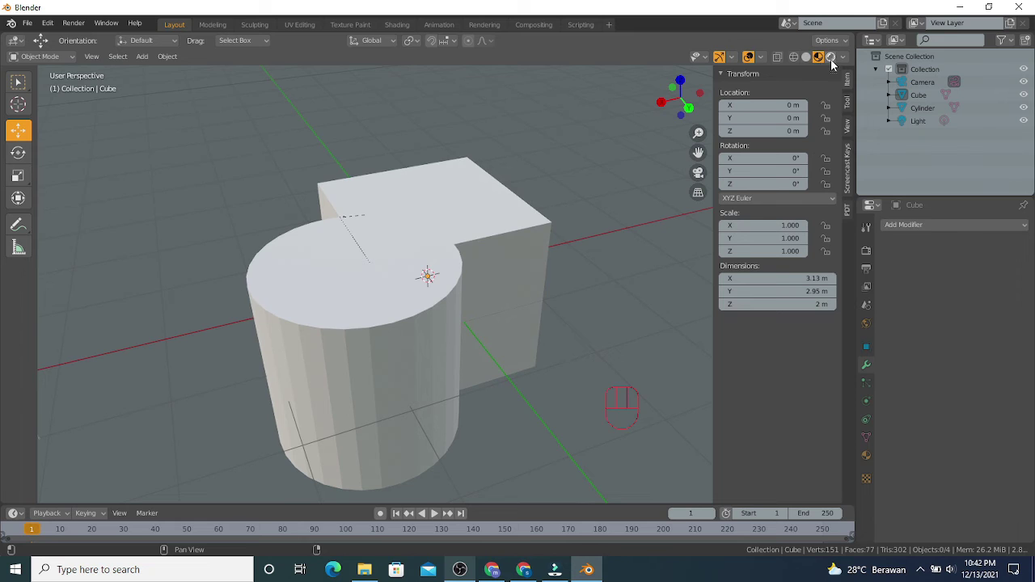
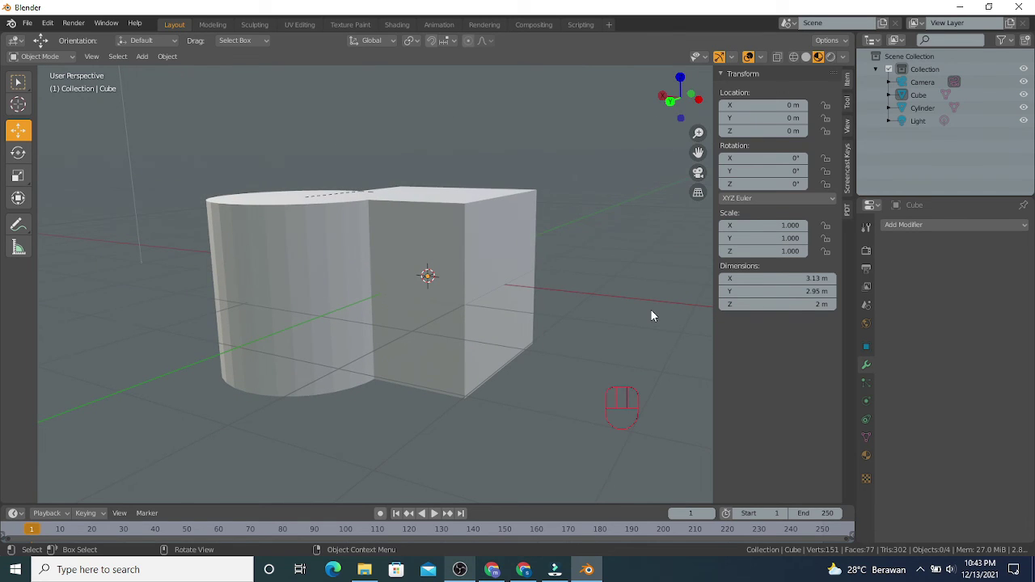
{"action": "left_click", "coordinate": [656, 311]}
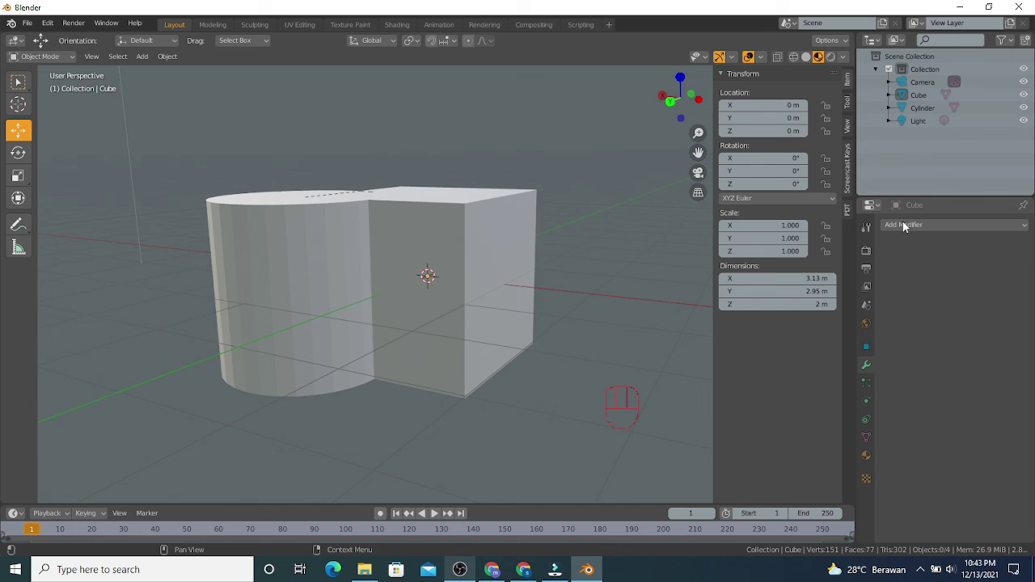
{"action": "left_click_drag", "start_coordinate": [906, 226], "coordinate": [581, 424]}
{"action": "left_click", "coordinate": [643, 312]}
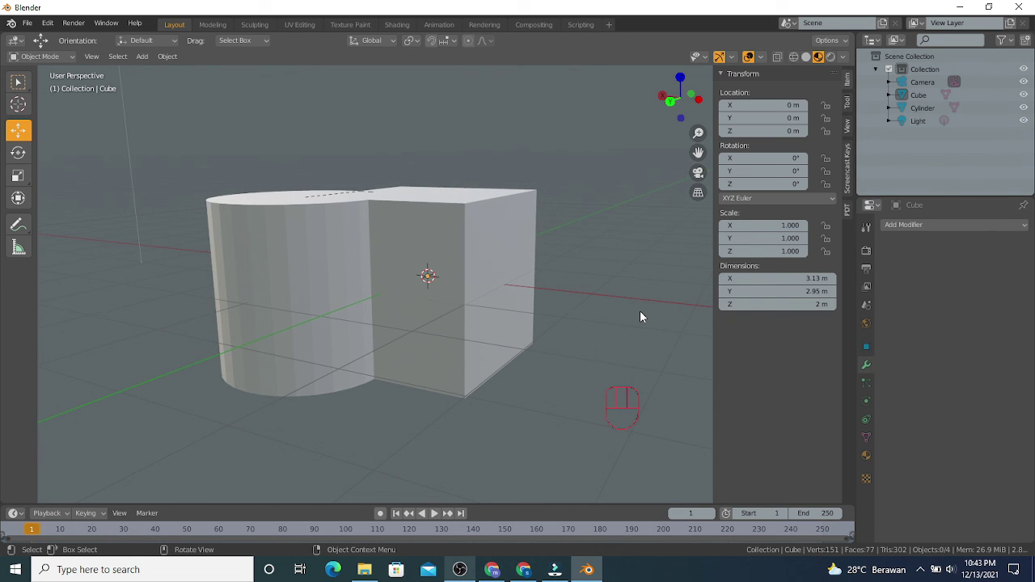